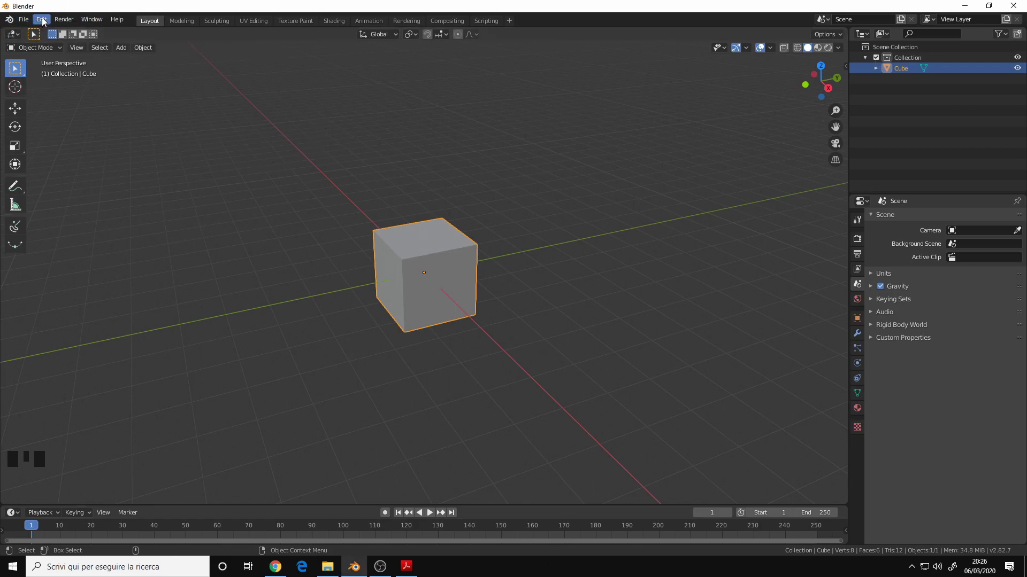
drag(46, 29, 76, 181)
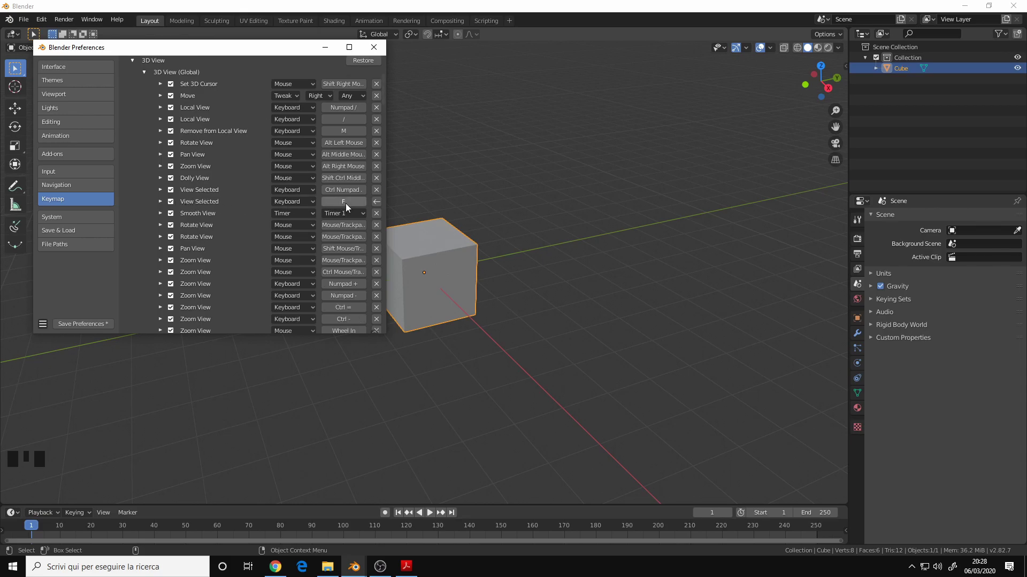
Frame the selected cube with F to test the binding, zoom back out, and return to the keymap preferences
click(451, 253)
key(f)
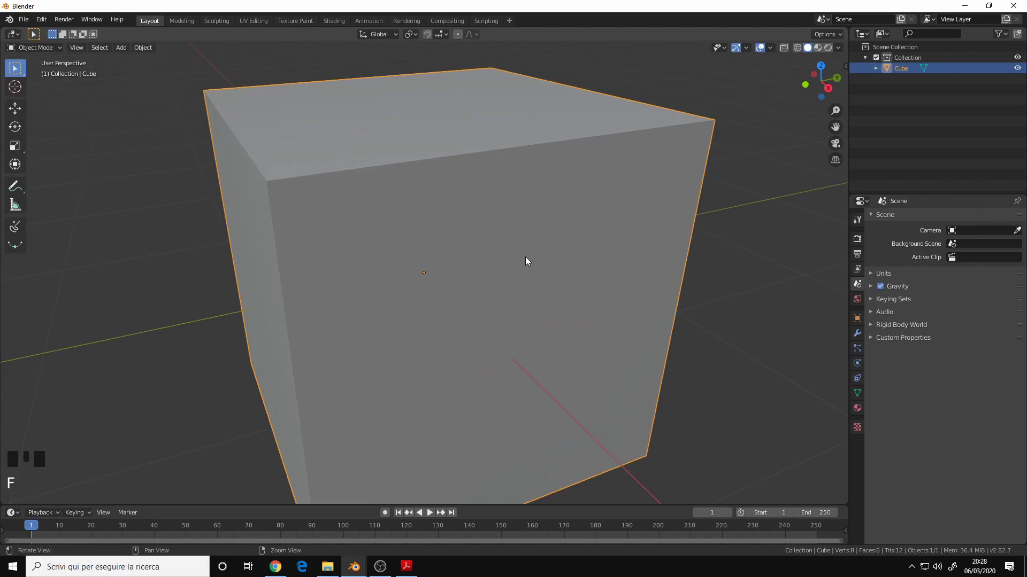
drag(523, 261, 378, 271)
key(f)
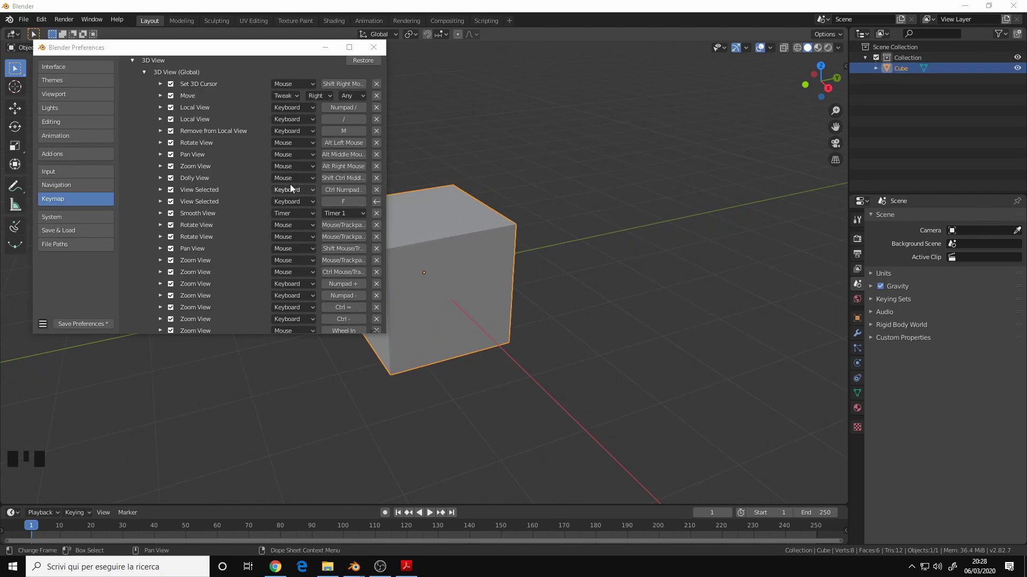
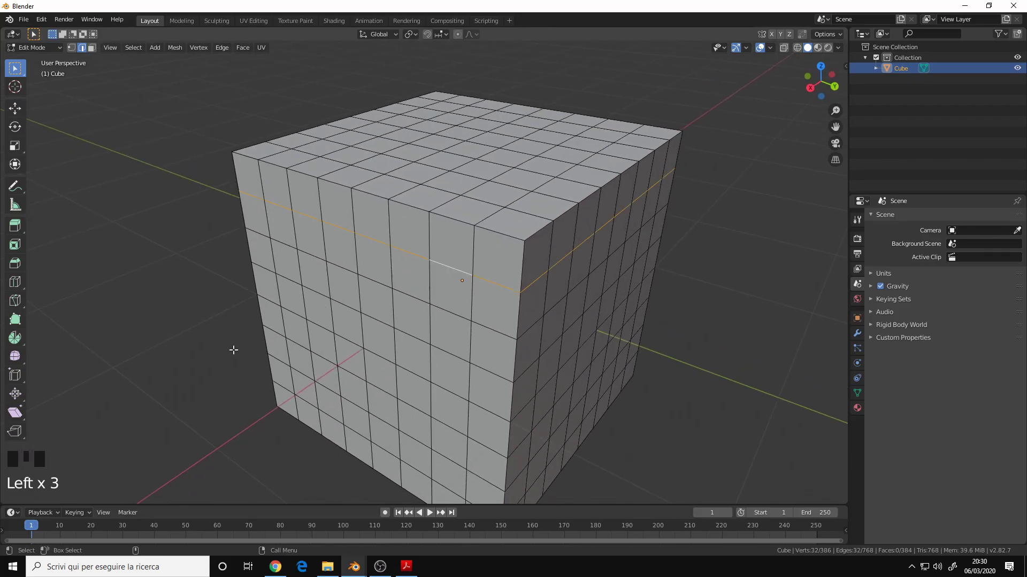
drag(341, 243, 481, 284)
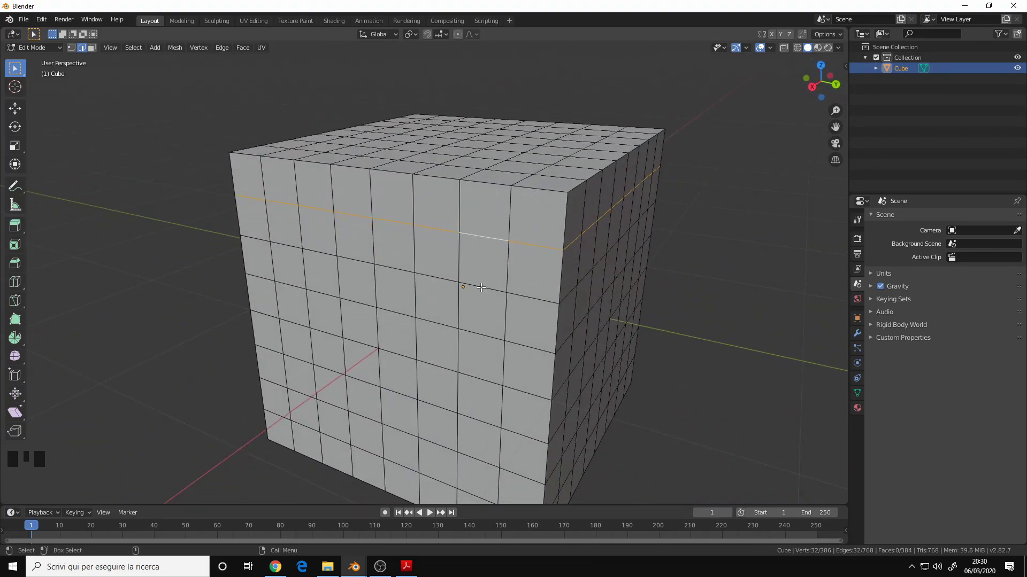
double_click(481, 283)
double_click(486, 234)
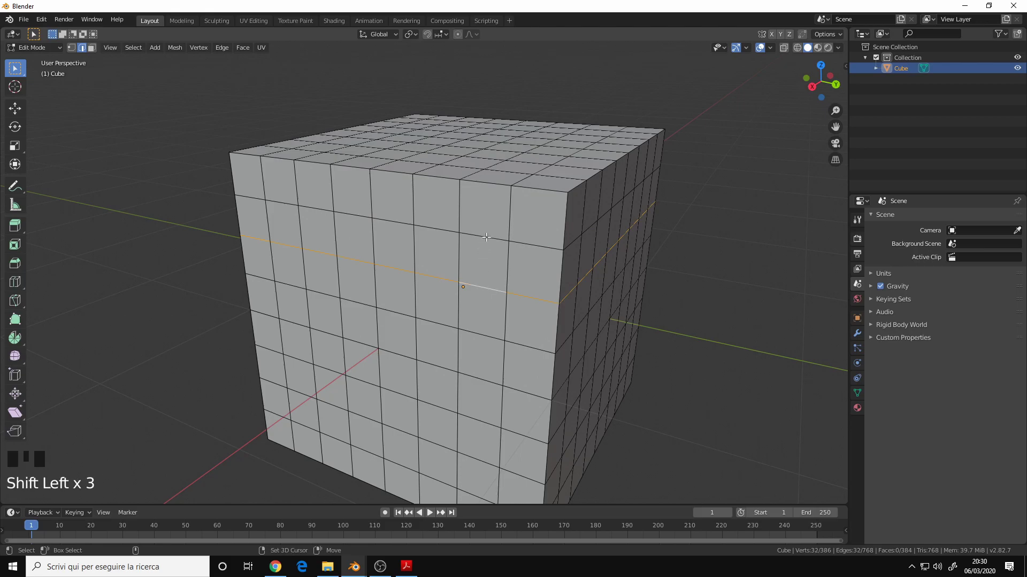
click(459, 228)
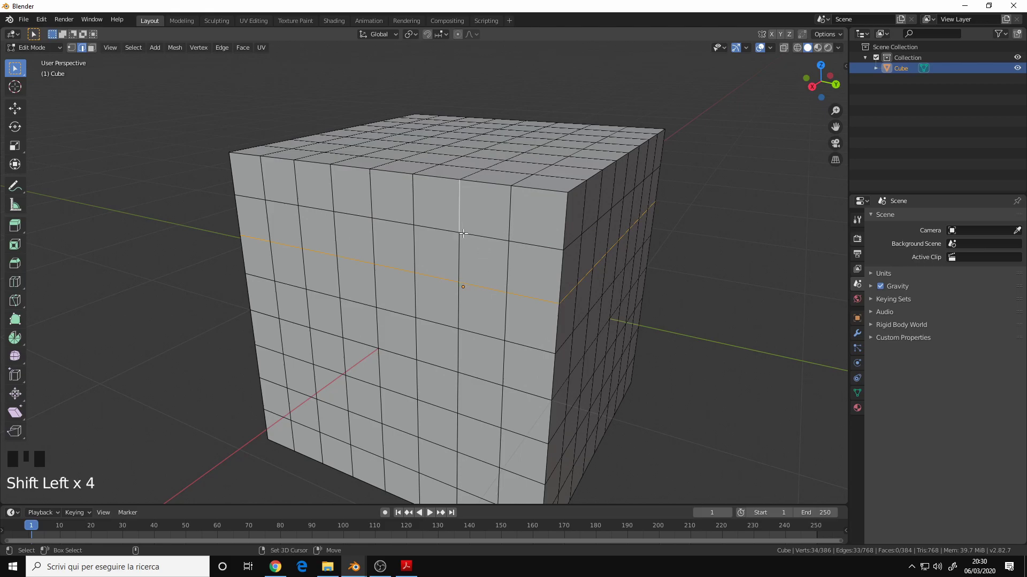
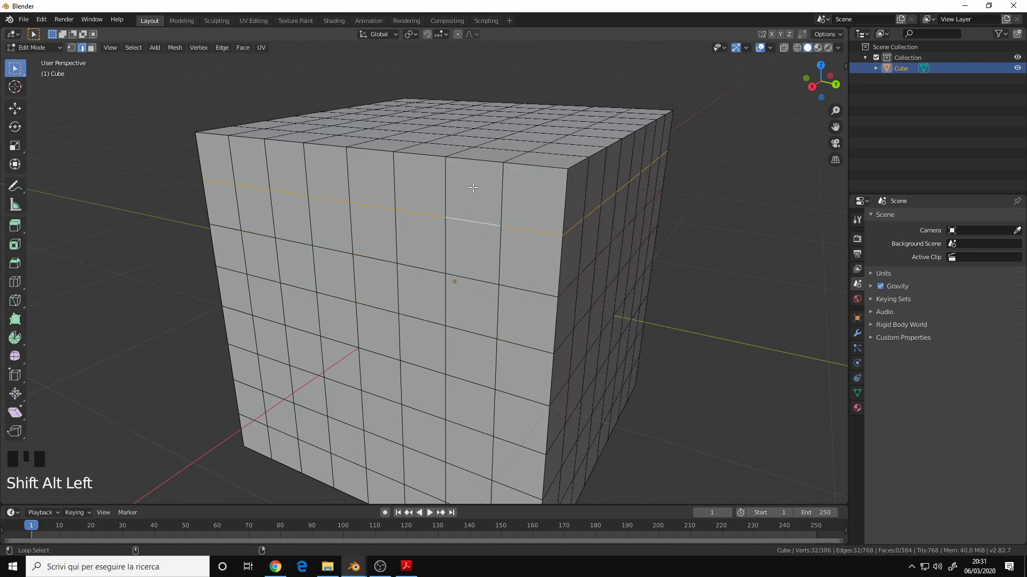
click(448, 270)
click(451, 323)
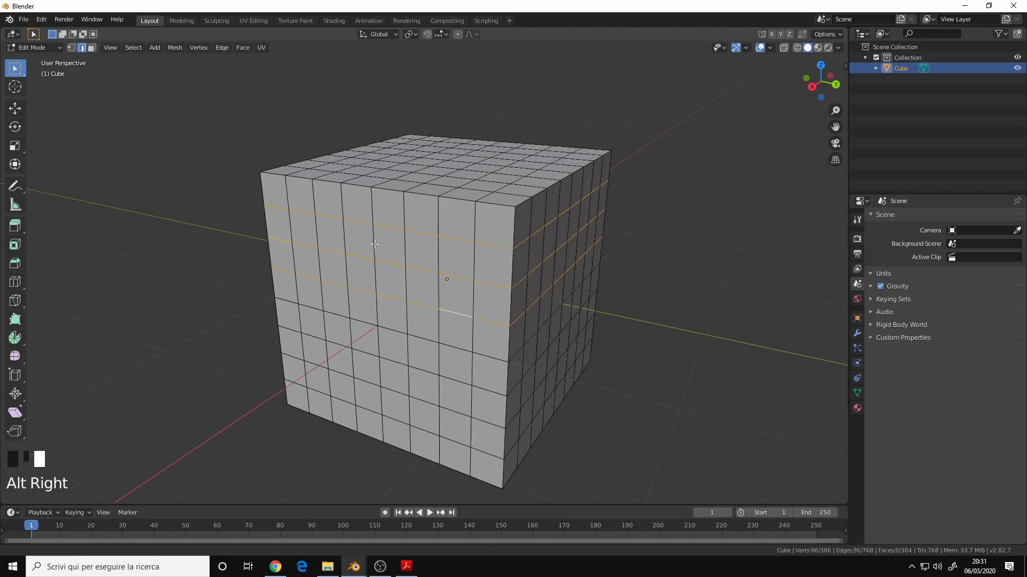
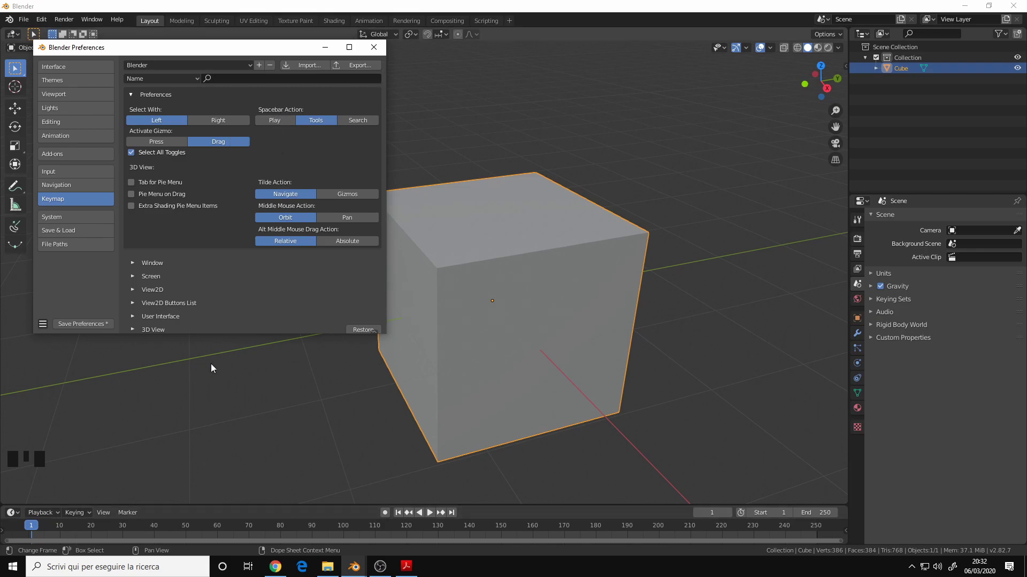
click(530, 175)
drag(507, 247, 488, 253)
key(space)
key(space)
key(Tab)
key(space)
key(Tab)
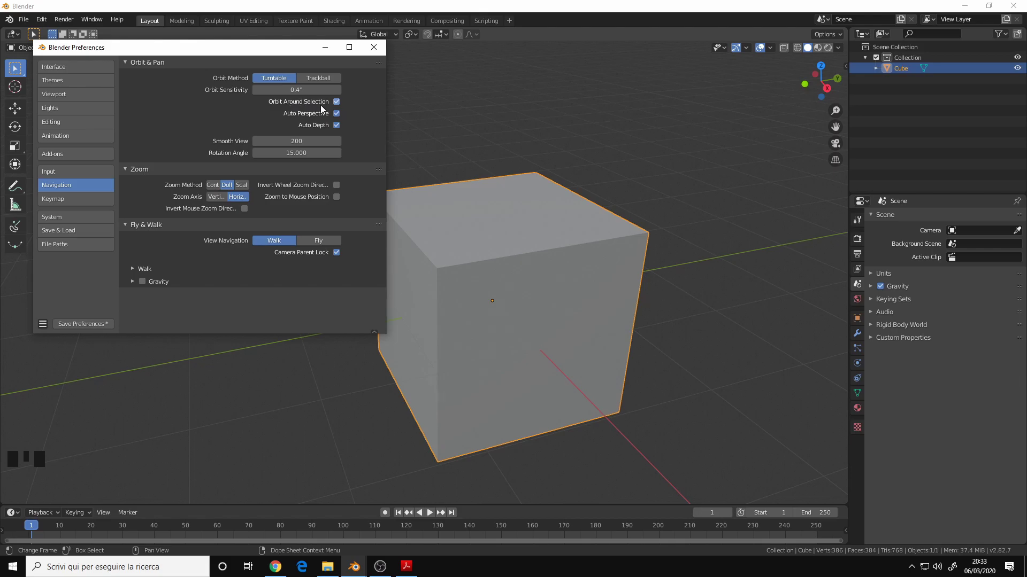
Leave the preferences, orbit the scene and add a UV sphere beside the cube via Shift+A
click(499, 120)
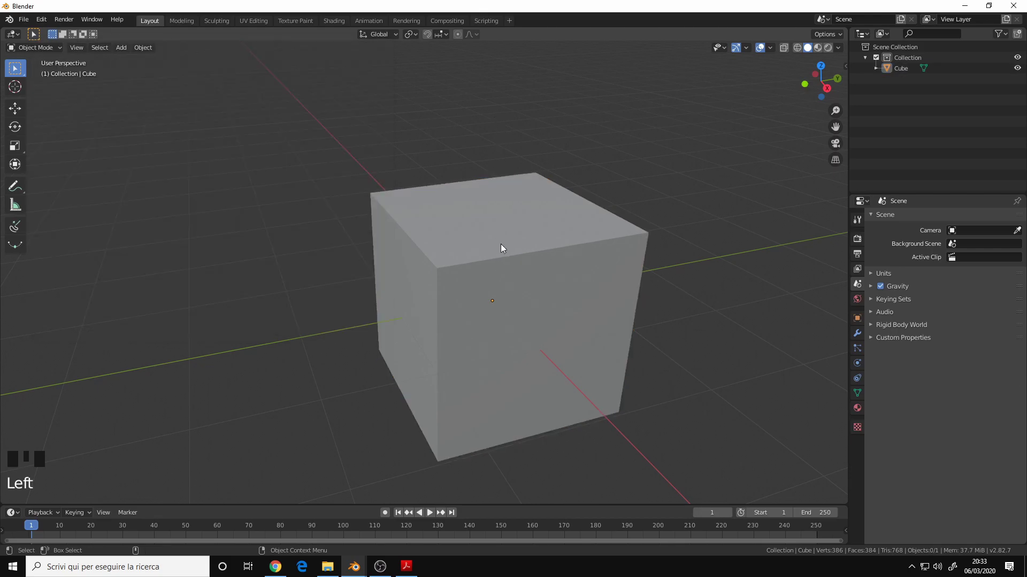
click(496, 274)
drag(539, 273, 523, 279)
drag(523, 280, 491, 183)
key(shift+a)
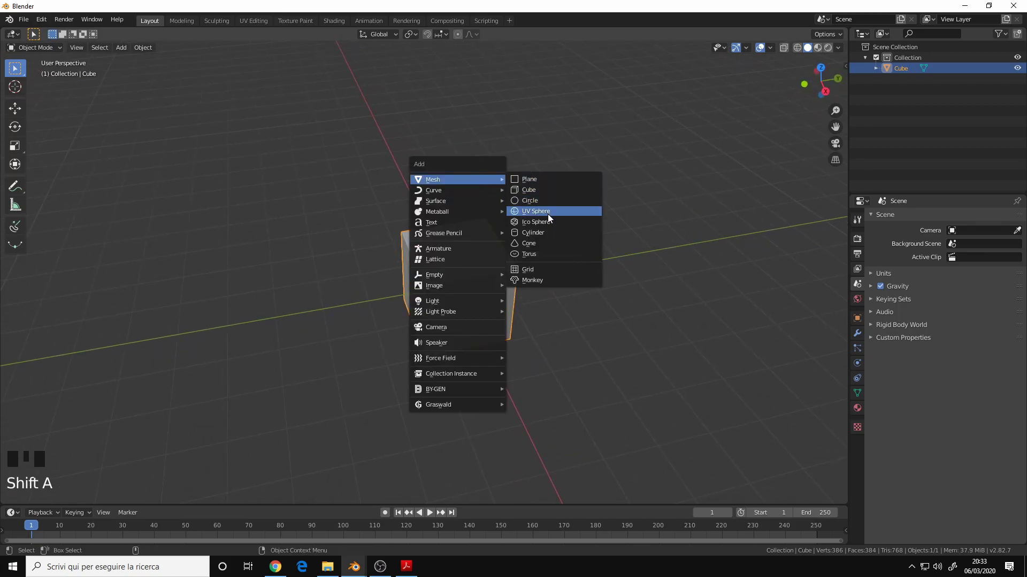
key(g)
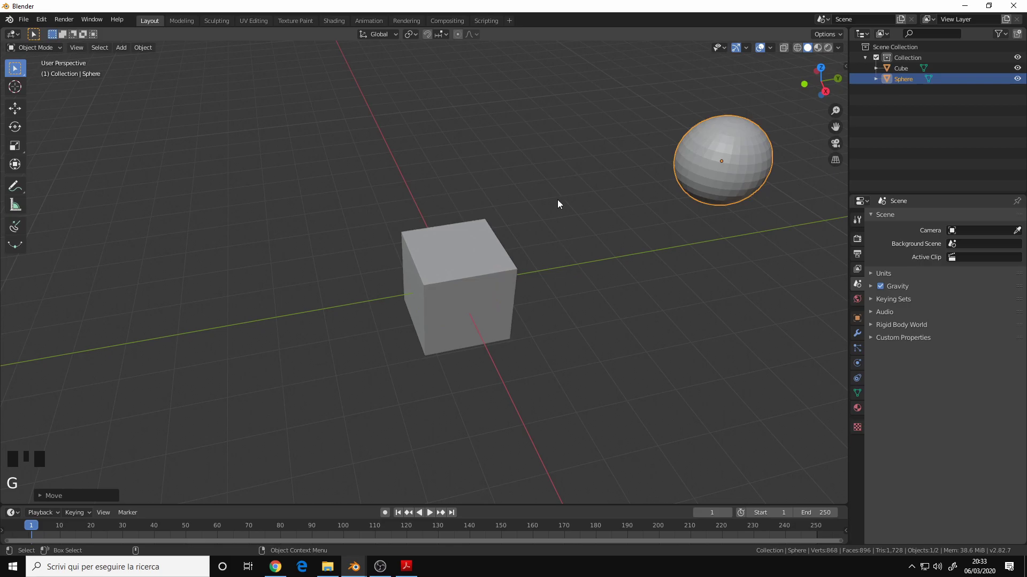
Select the cube again, orbit around it and return to the Navigation preferences
click(560, 191)
click(738, 175)
drag(719, 182, 745, 190)
click(501, 305)
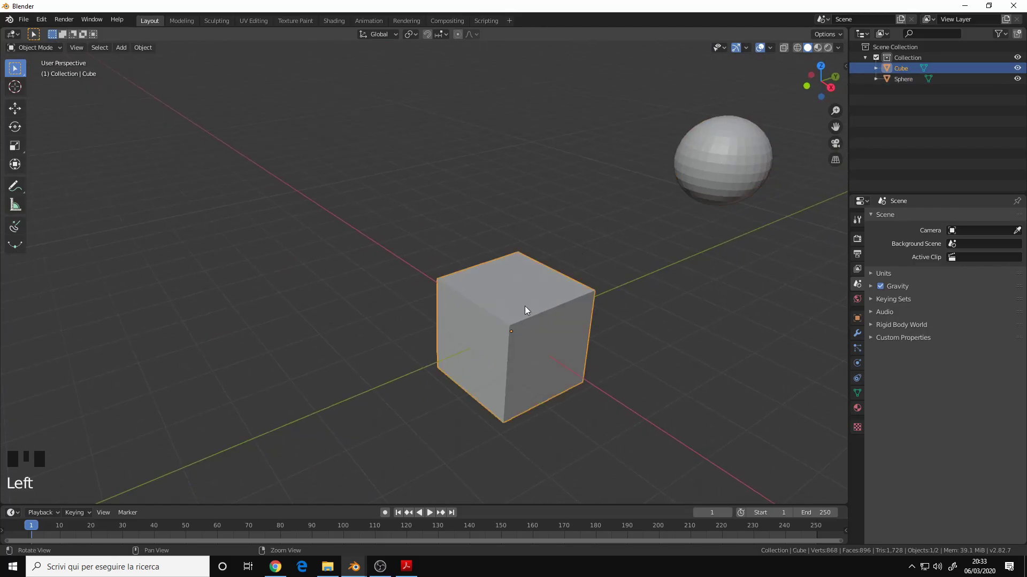
Set the Zoom Axis to Horizontal in Navigation preferences and close the window over the scene
drag(535, 315, 382, 530)
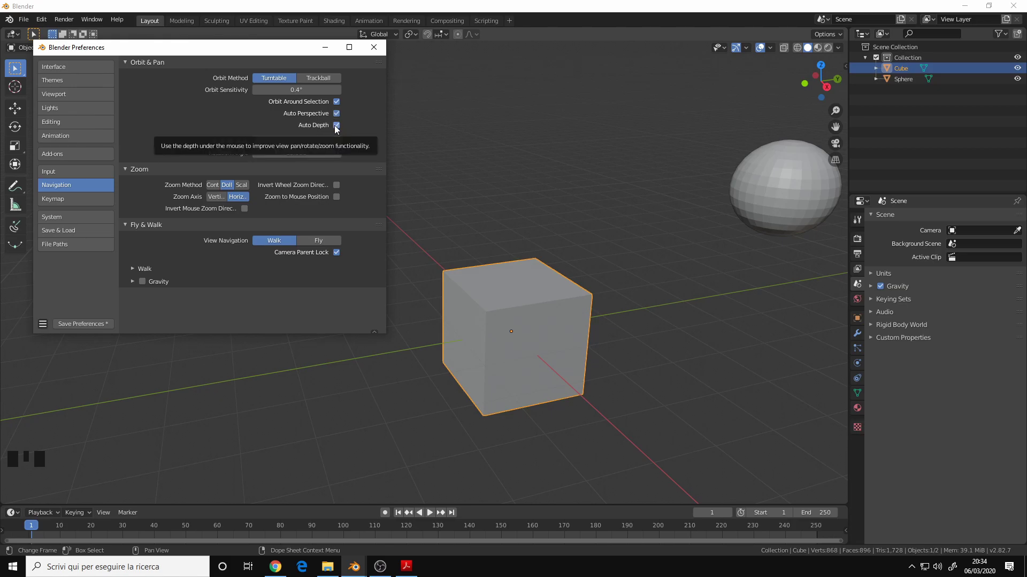
drag(337, 132, 340, 130)
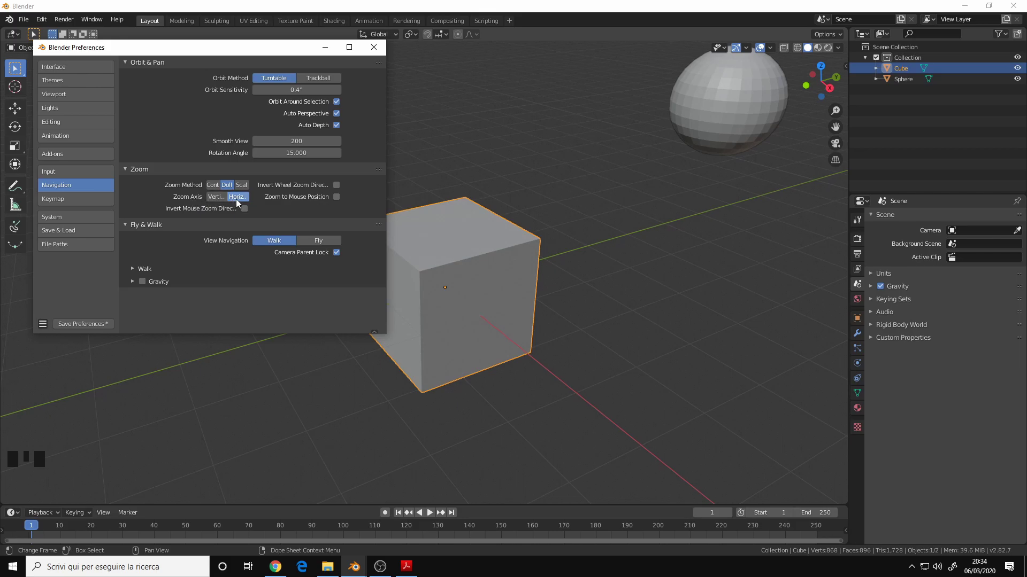
click(468, 152)
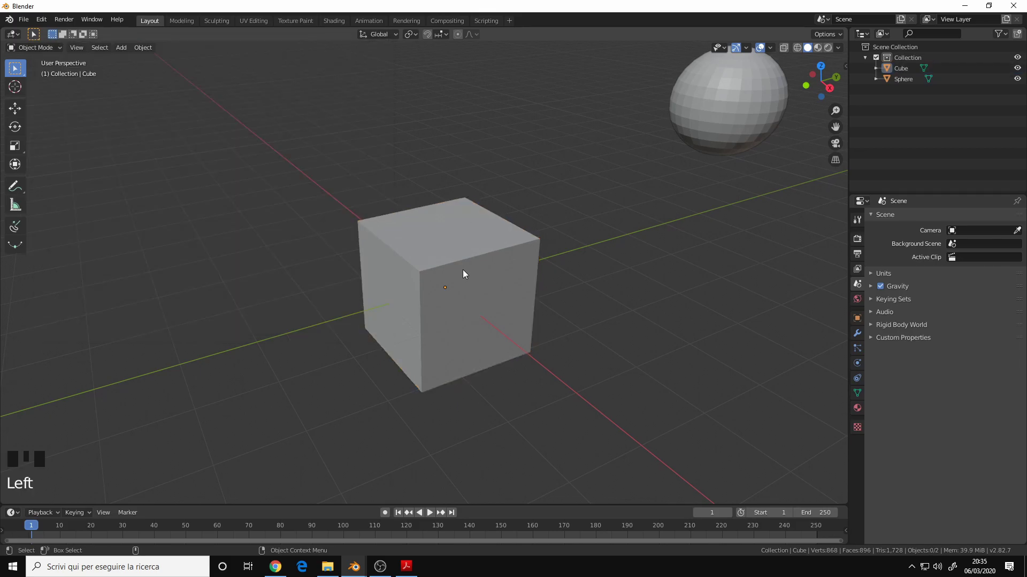
drag(483, 262, 559, 273)
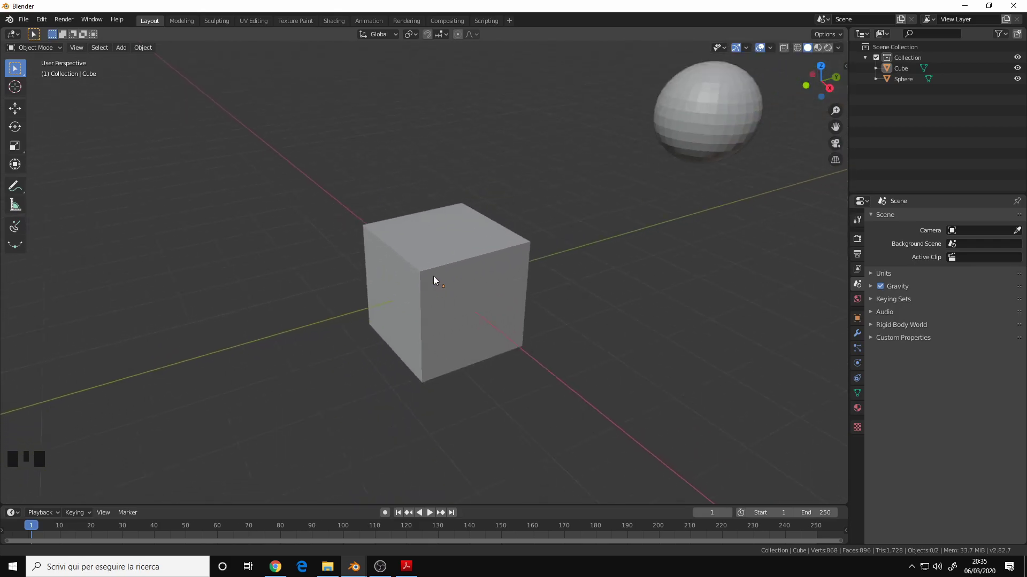
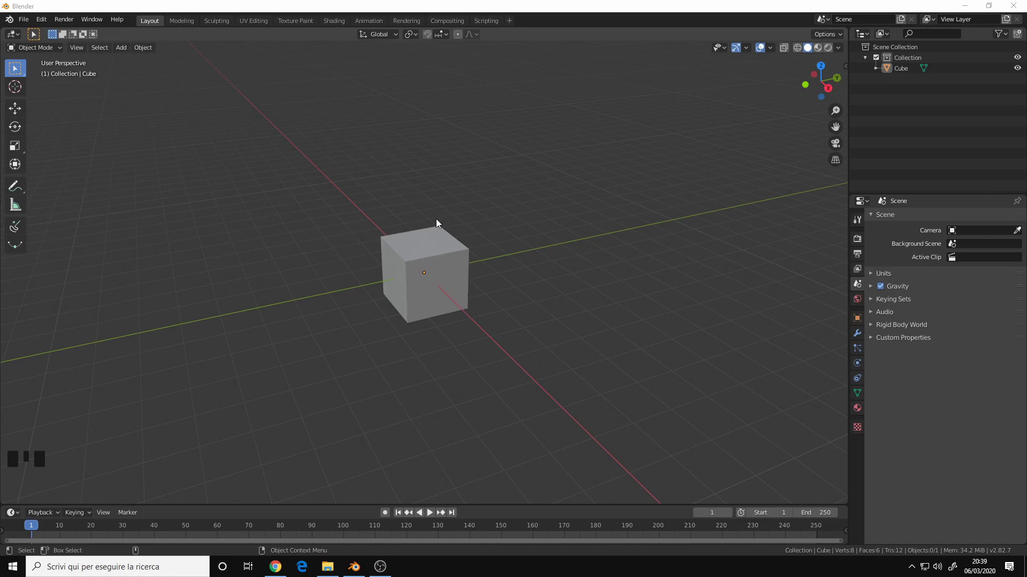
Dismiss the Quick Favorites menu, select the cube and enter Edit Mode with face select
click(444, 213)
key(q)
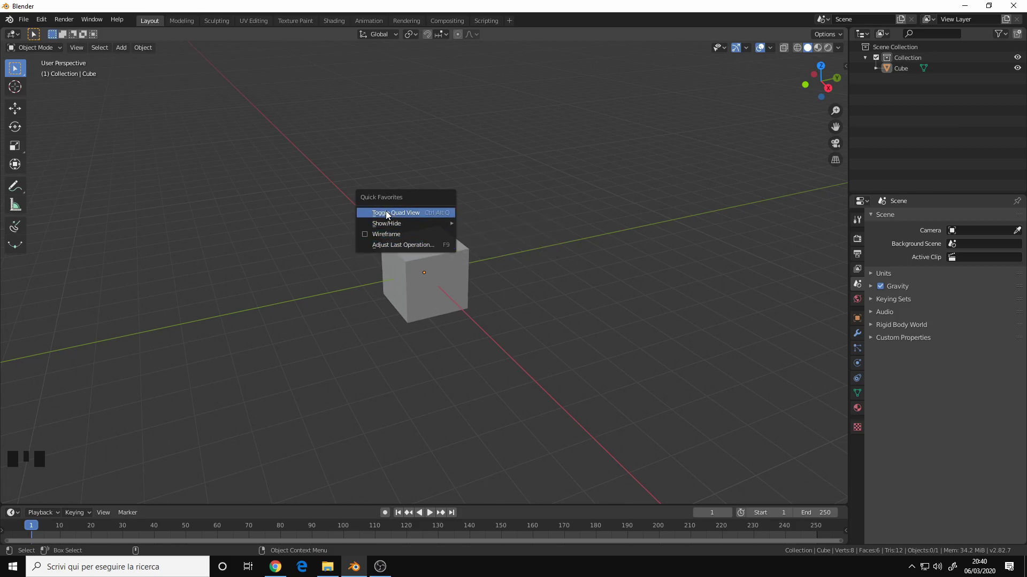
drag(423, 253, 429, 270)
drag(429, 270, 426, 225)
click(426, 225)
key(Tab)
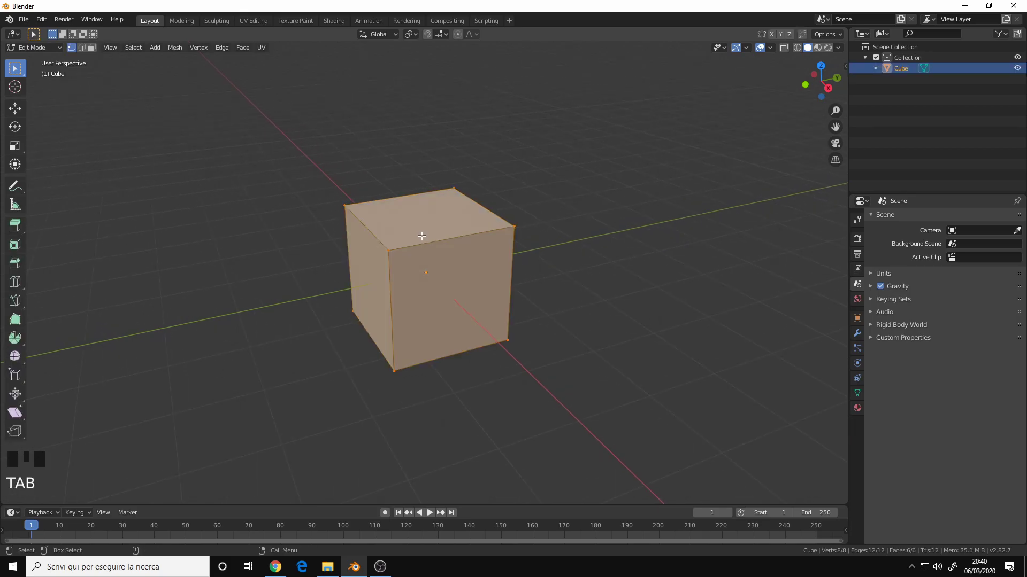
key(3)
Browse the Edit Mode Quick Favorites, then return the cube to Object Mode
click(427, 212)
key(q)
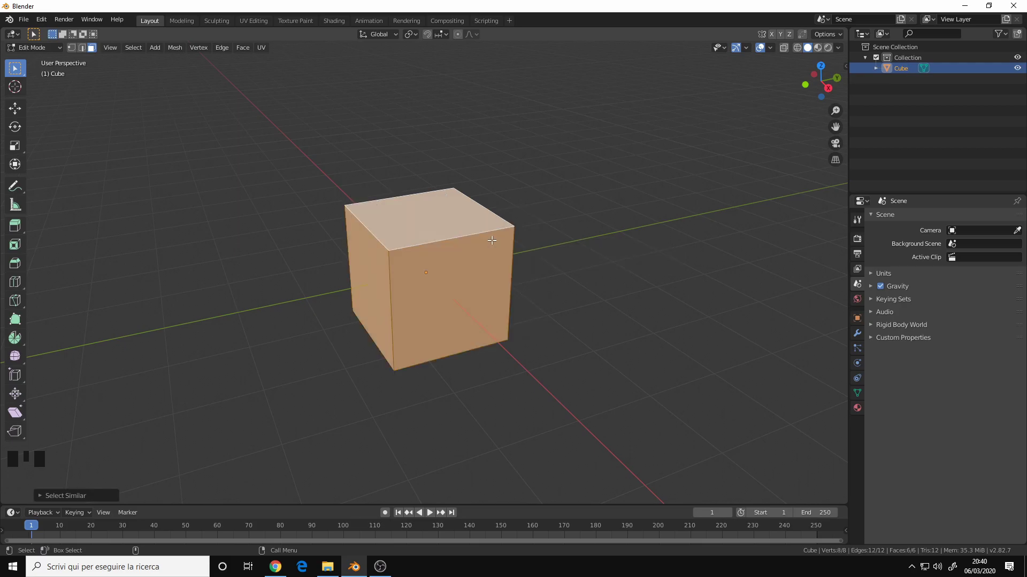
key(a)
key(Tab)
drag(439, 248, 441, 275)
drag(440, 275, 440, 254)
key(q)
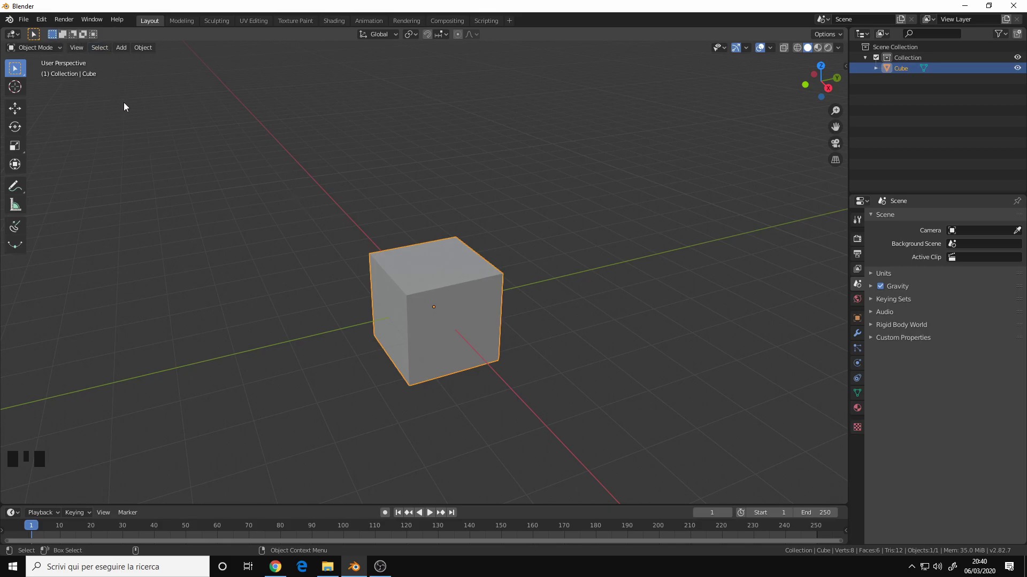
Browse the View menu's camera and area options and check Toggle Quad View in Quick Favorites
drag(81, 56, 123, 157)
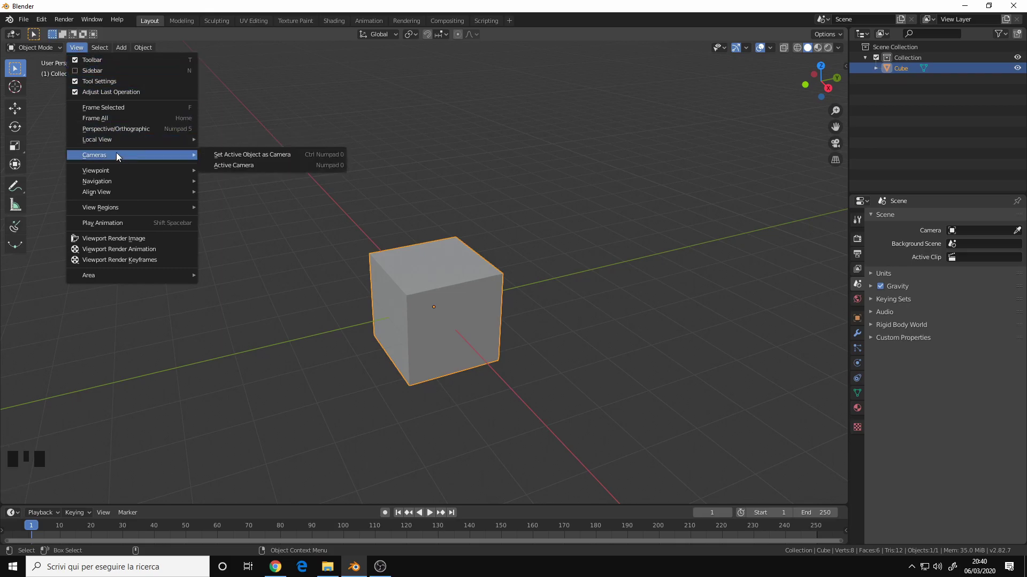
key(q)
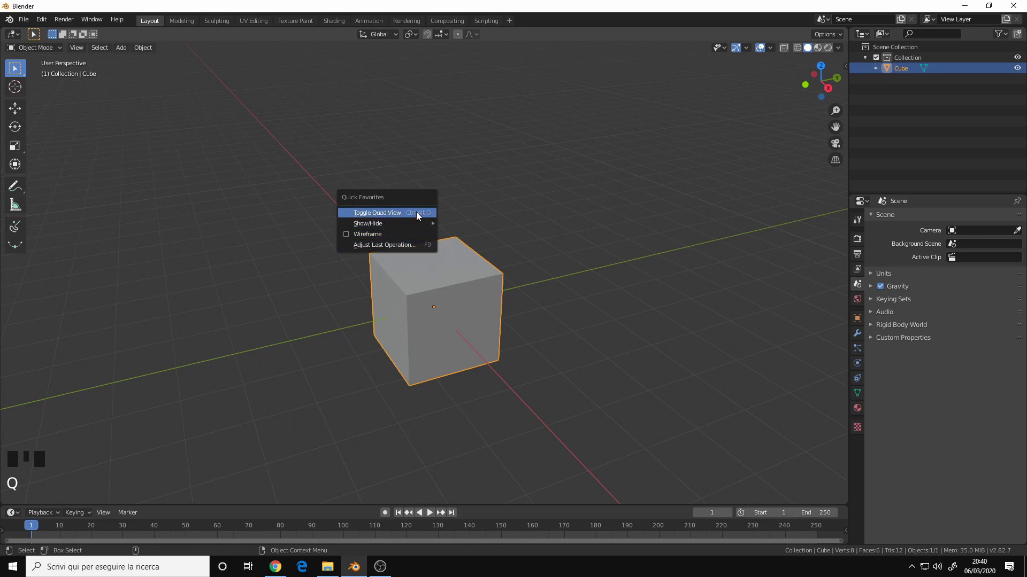
drag(81, 54, 138, 280)
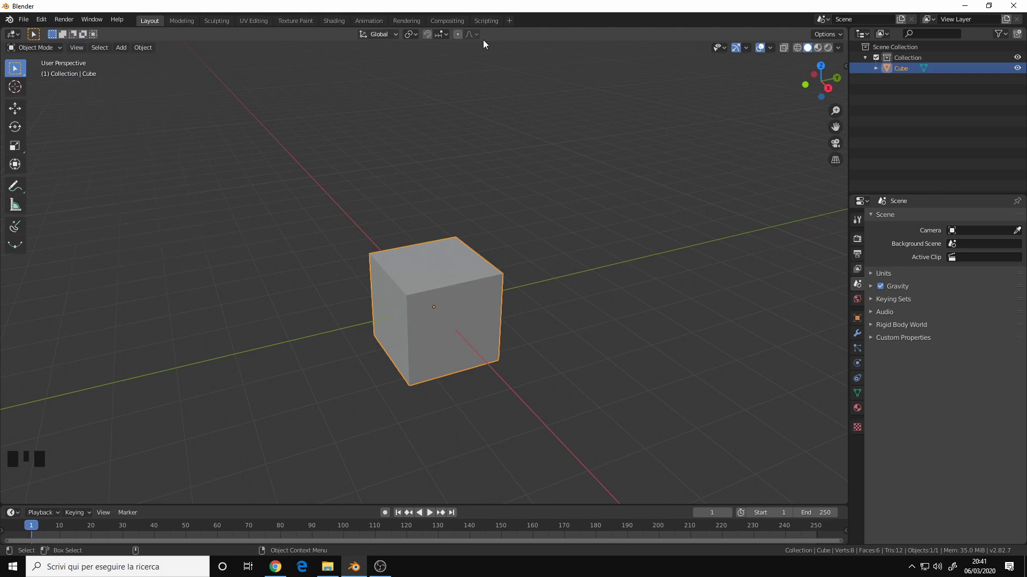
Toggle the Floor overlay off and on in Viewport Overlays and cycle the Quick Favorites menu
drag(777, 50, 747, 99)
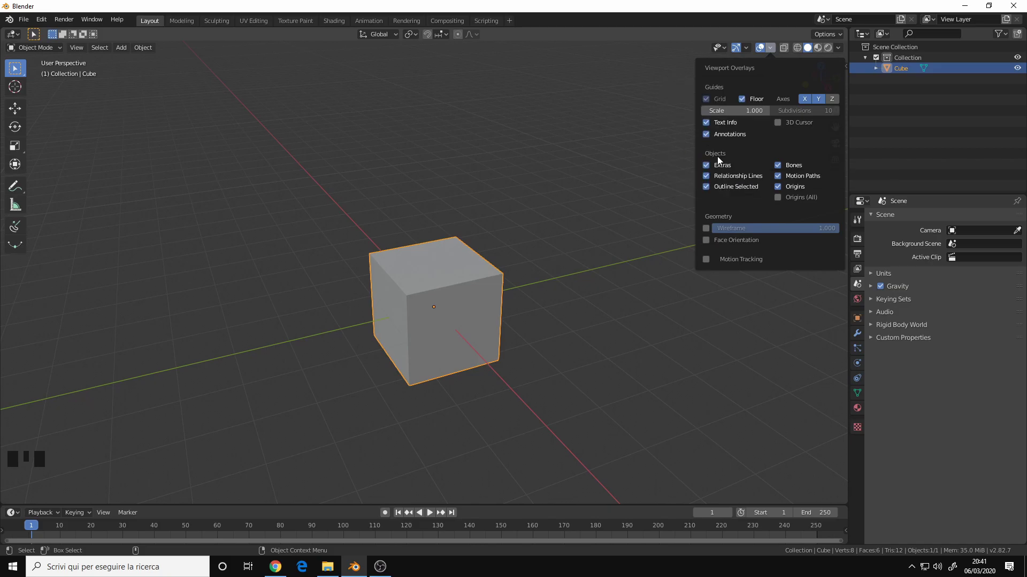
key(q)
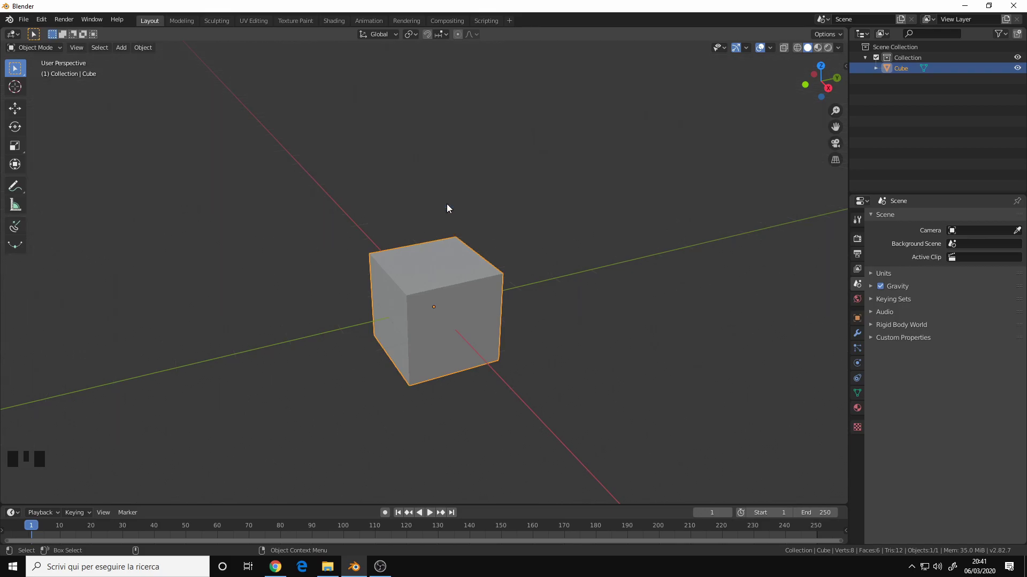
key(q)
key(q)
key(q)
key(q)
key(q)
Reopen the overlays popover, close it with the floor grid showing, and bring up Quick Favorites again
drag(771, 48, 728, 159)
key(q)
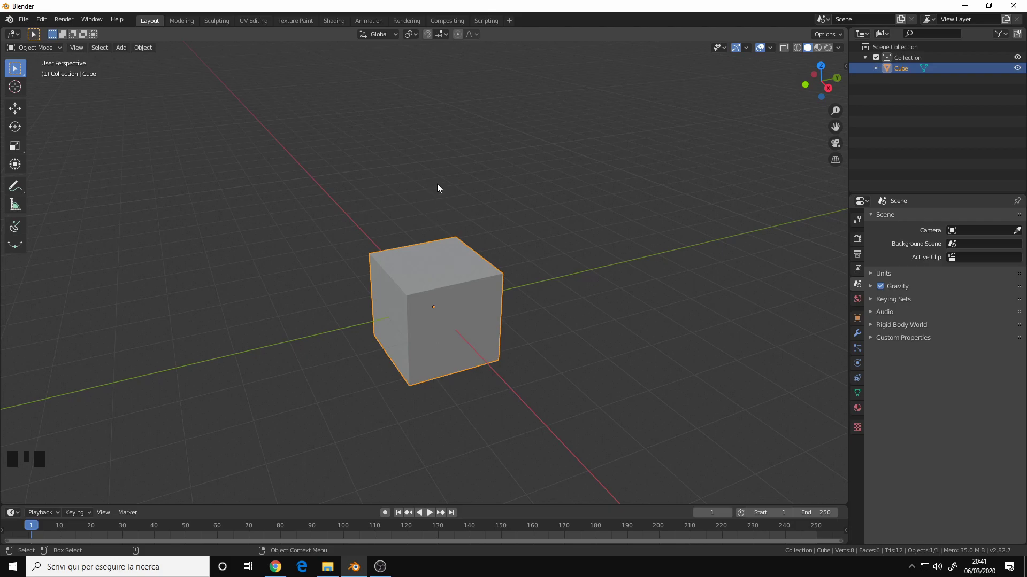
key(q)
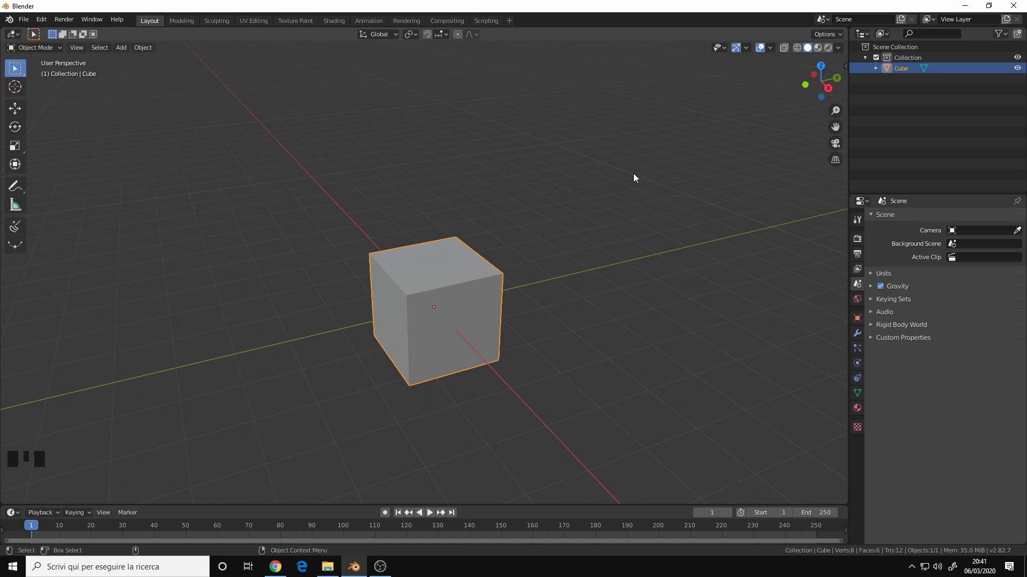
Close Quick Favorites, orbit slightly, and reach the Select menu's All entry to add it to Quick Favorites
middle_click(453, 266)
drag(454, 255, 447, 210)
key(q)
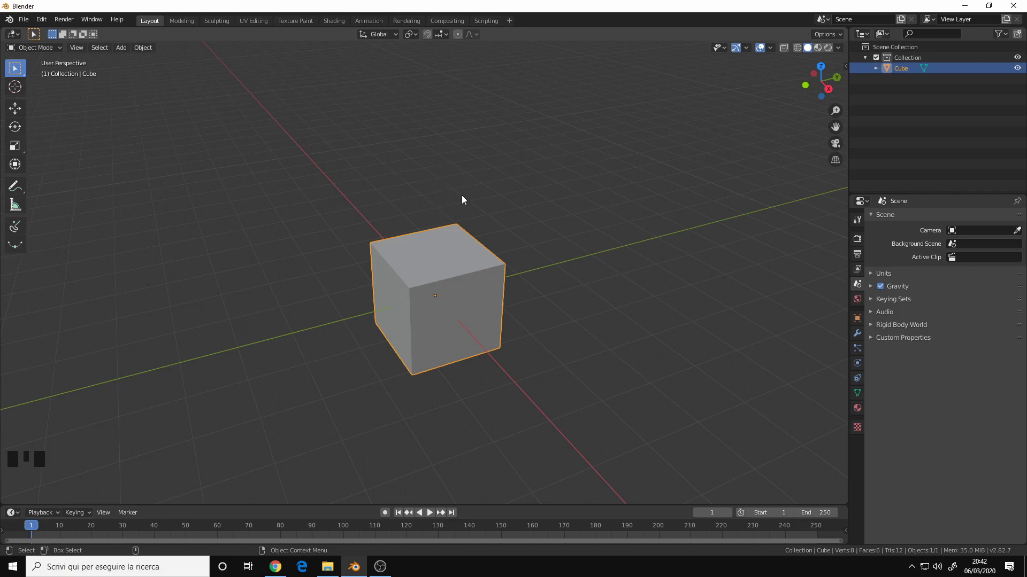
drag(460, 238, 118, 67)
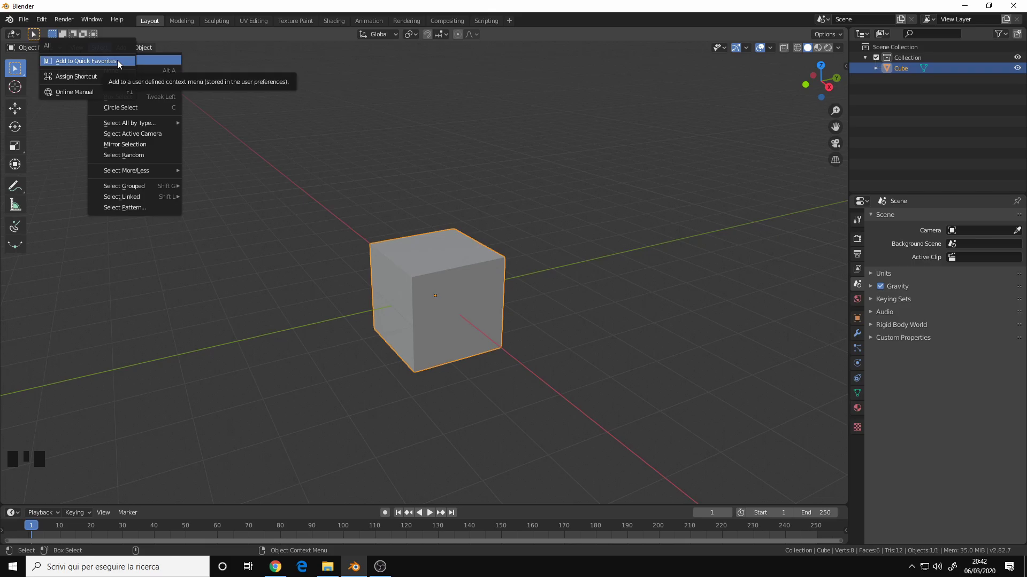
Confirm All in the Object Mode Quick Favorites, compare the Edit Mode favorites, and return to Object Mode
key(q)
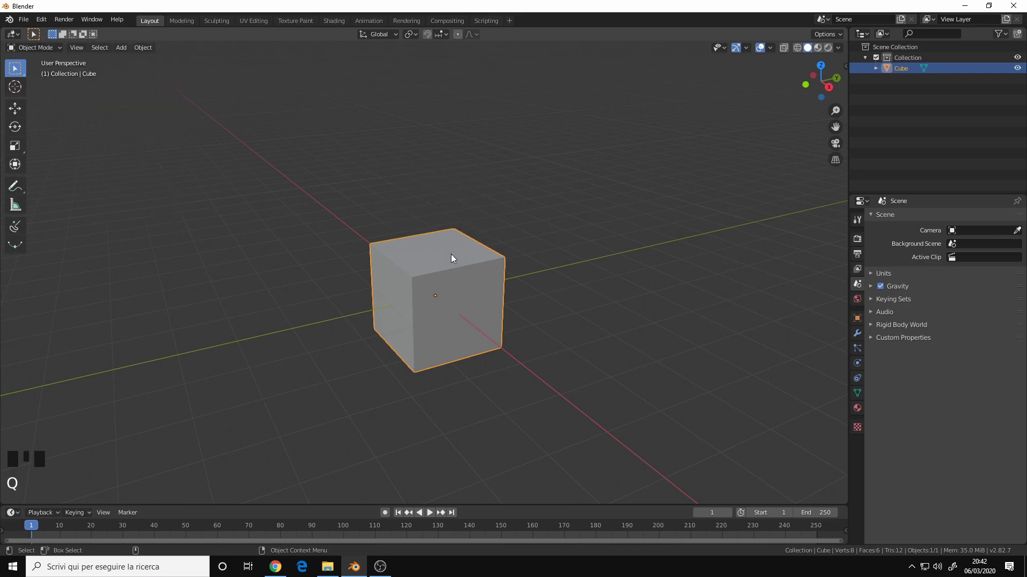
key(Tab)
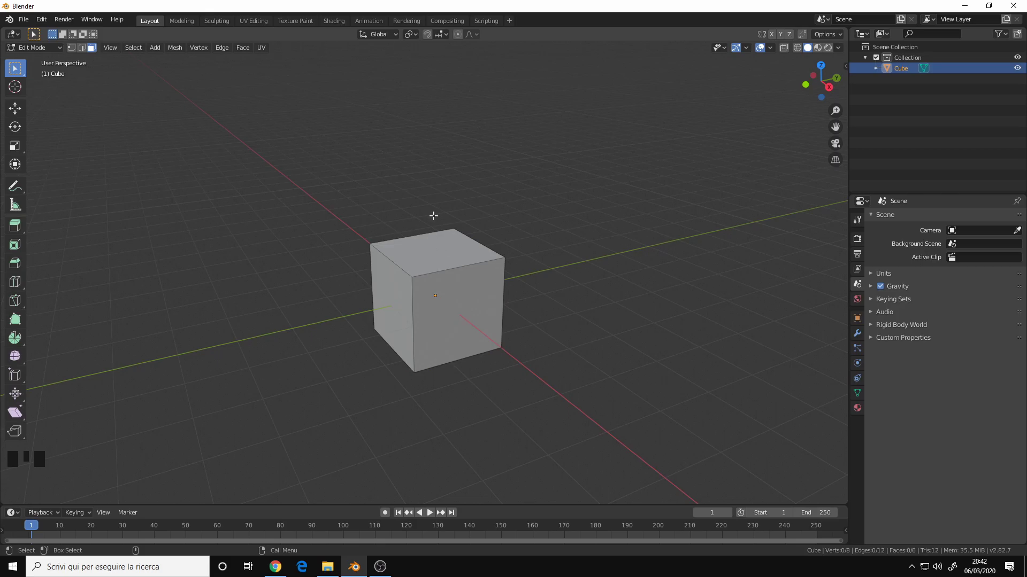
key(q)
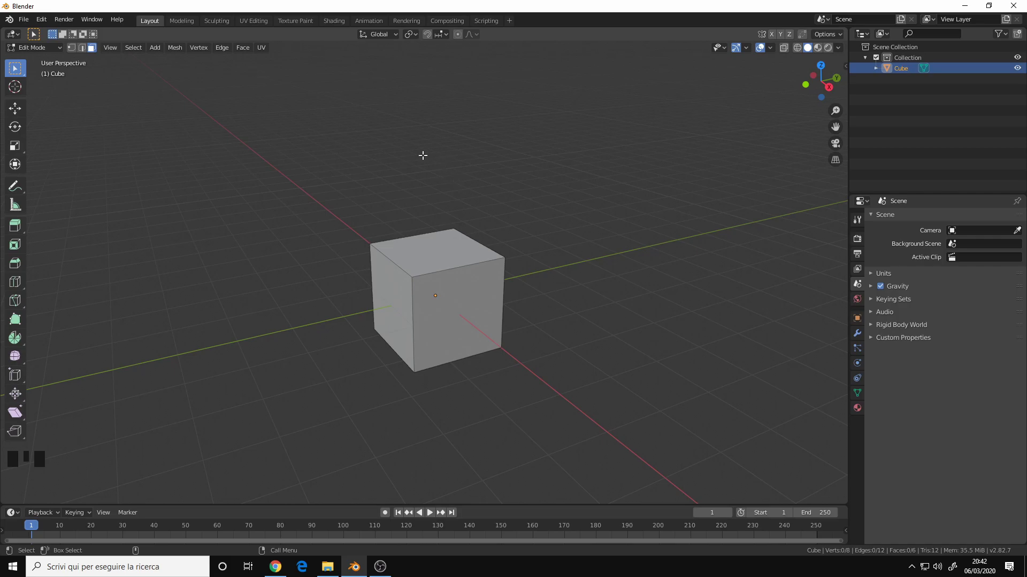
key(Tab)
Use Quick Favorites' Toggle Quad View to switch to the four-view layout and back
key(q)
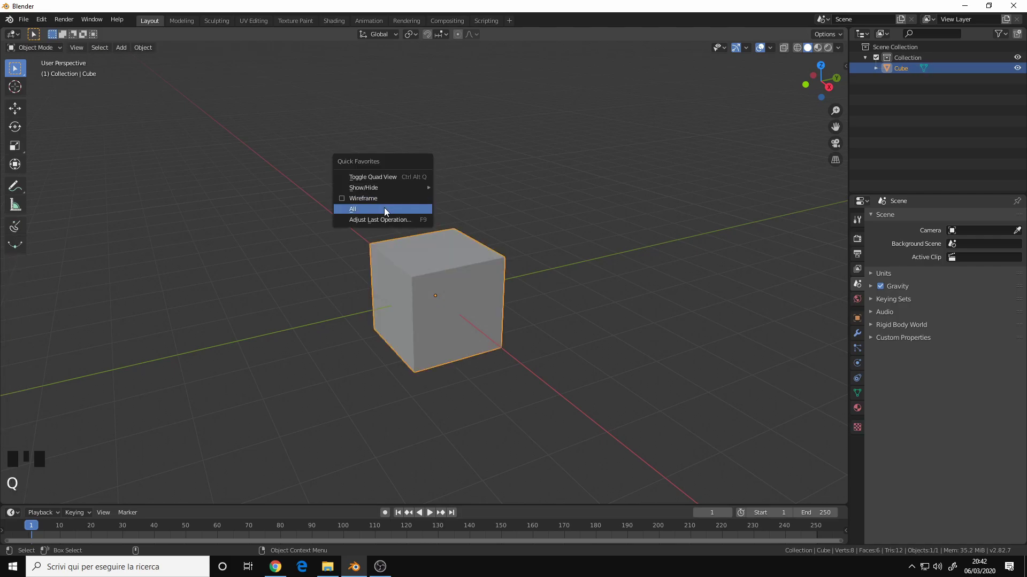
key(q)
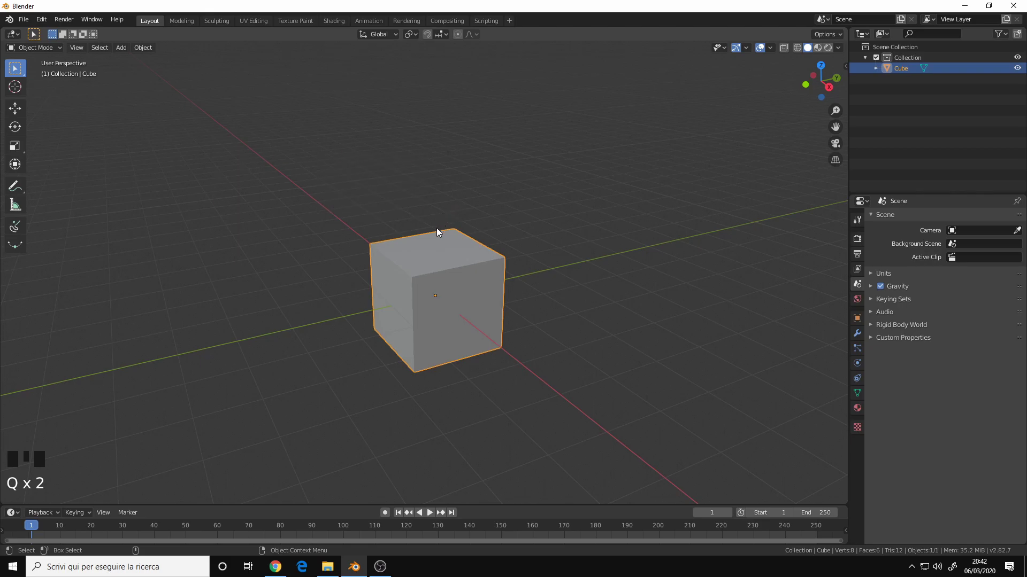
drag(441, 238, 433, 244)
drag(433, 244, 447, 209)
key(q)
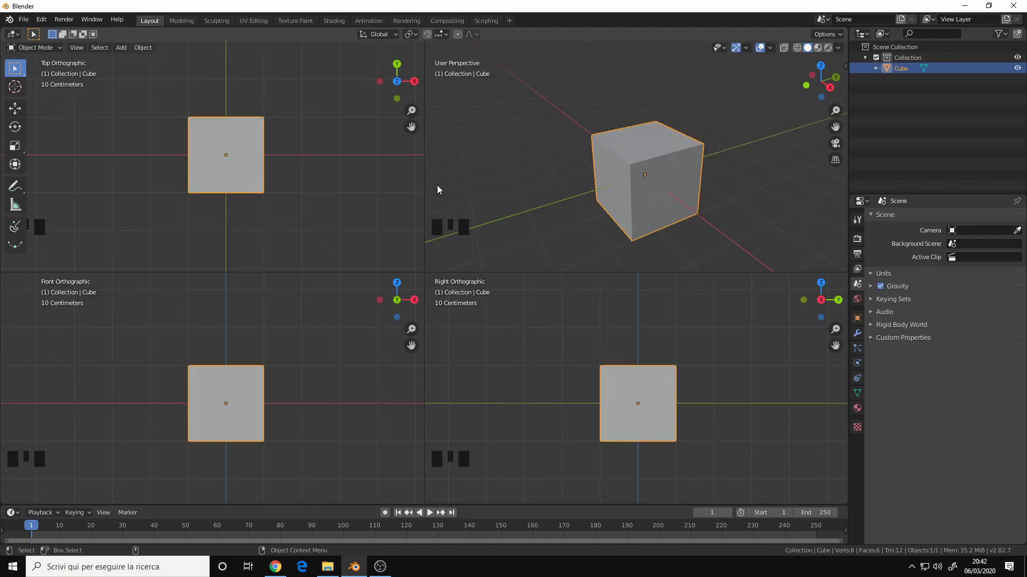
key(q)
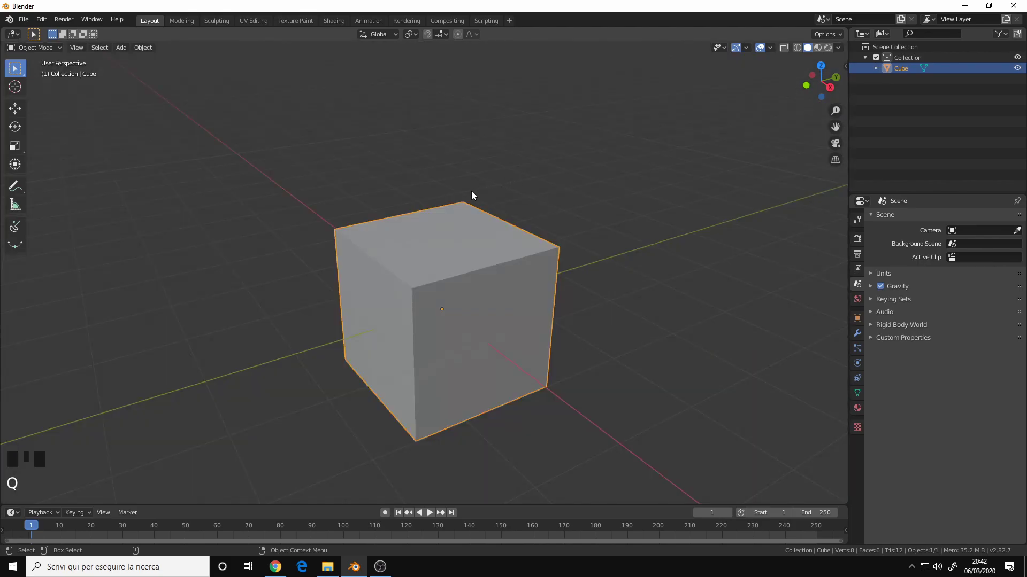
Hide the cube via Quick Favorites' Show/Hide, then show the hidden cube again
key(q)
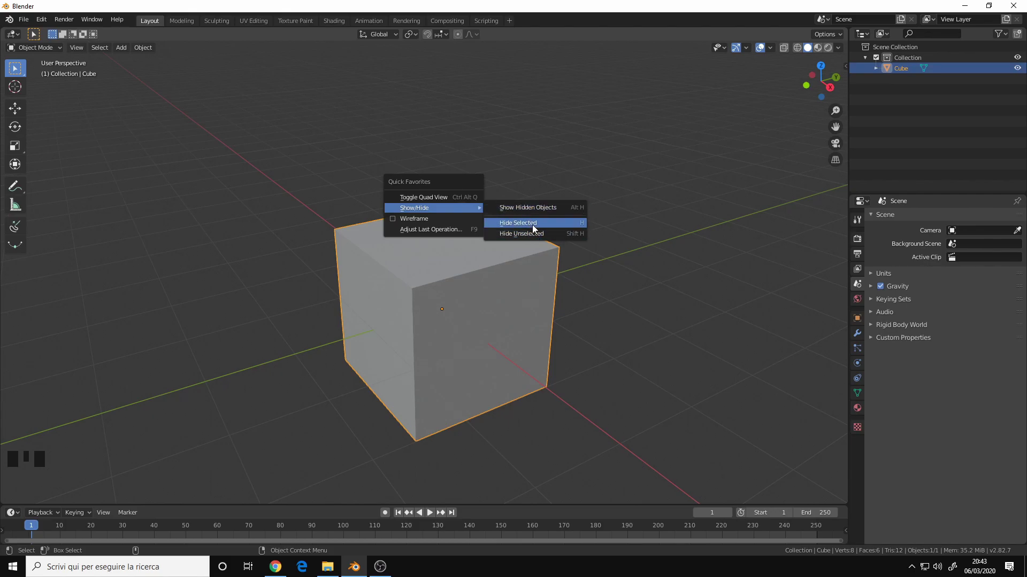
key(q)
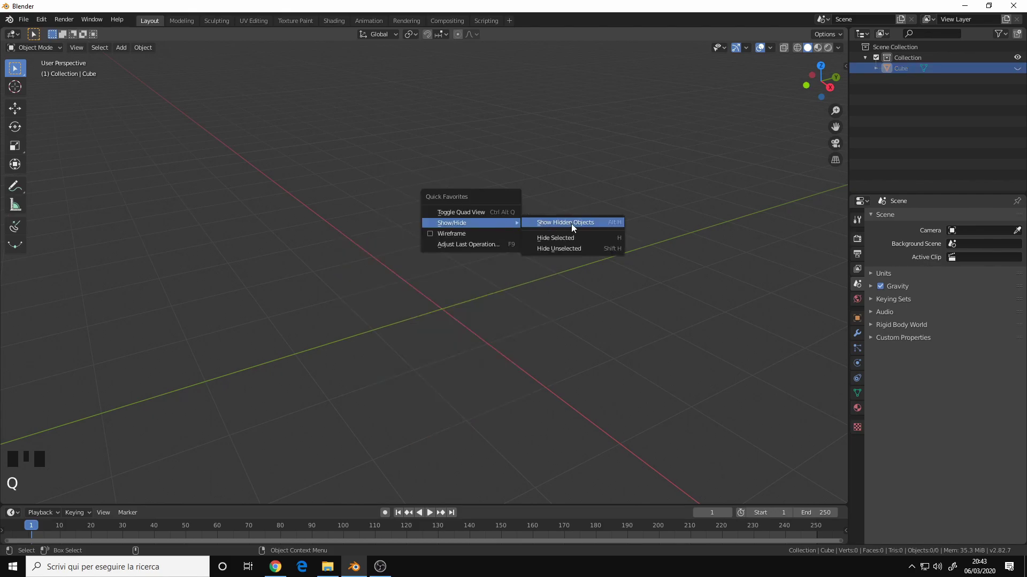
key(q)
key(q)
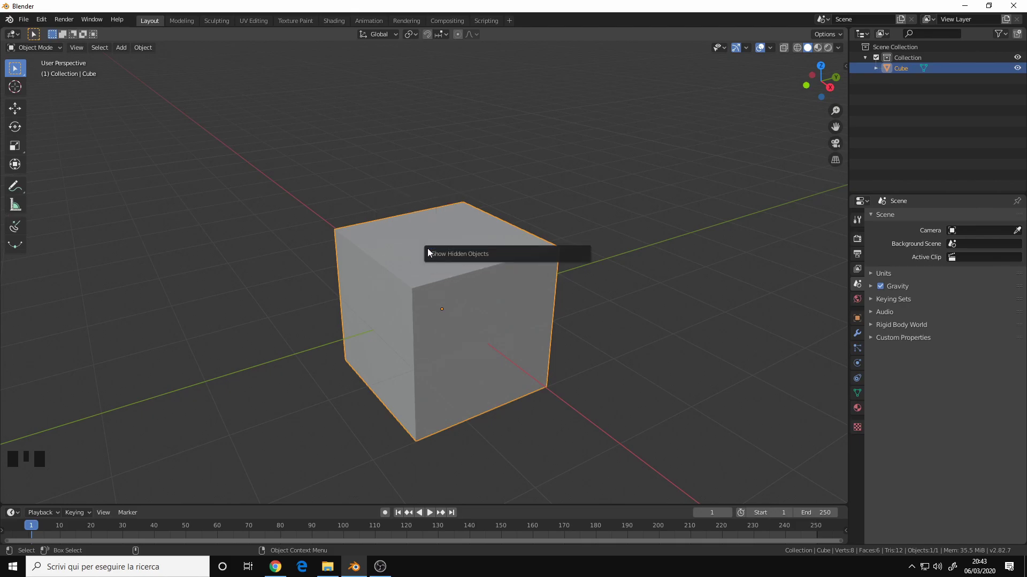
key(q)
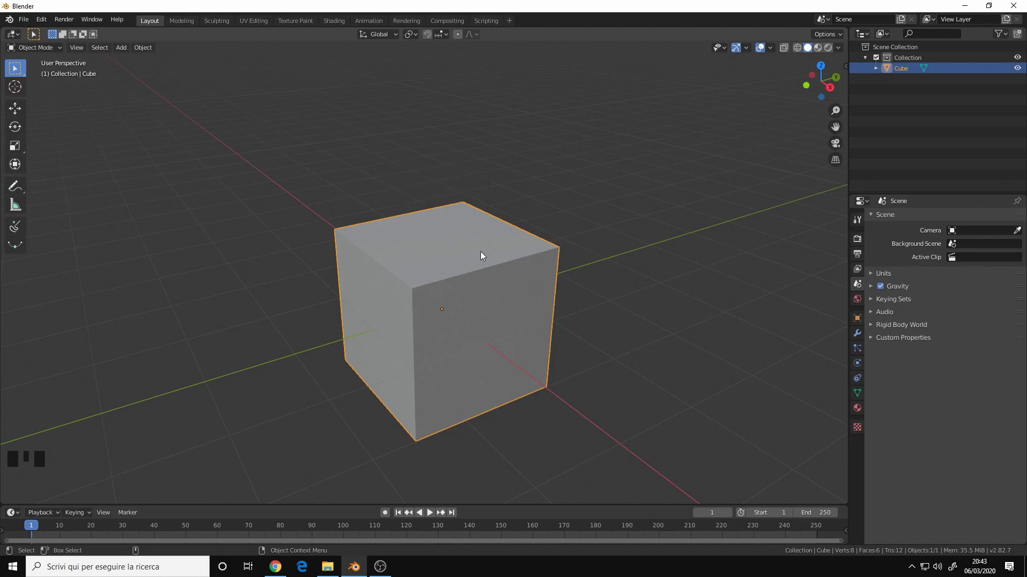
key(g)
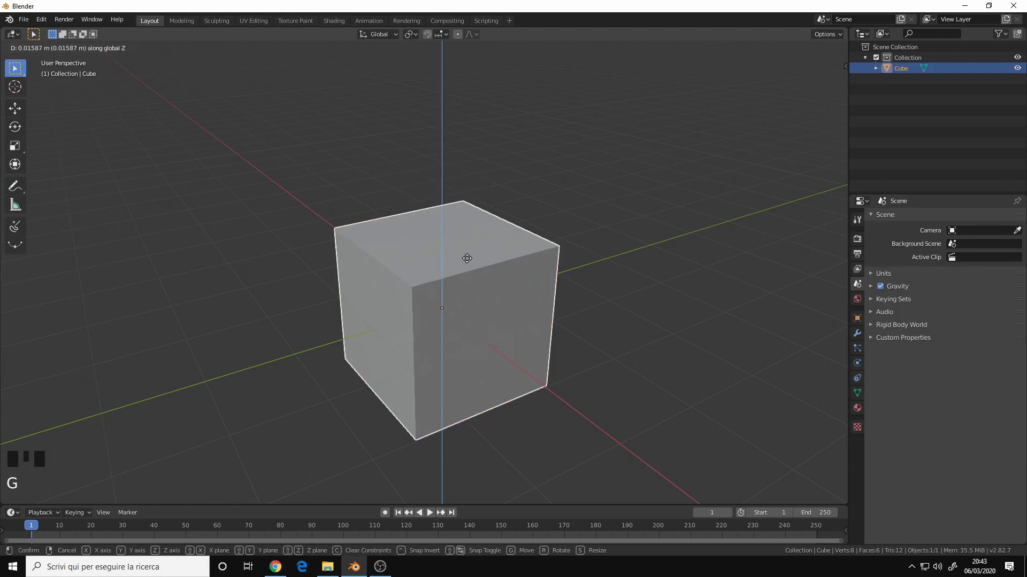
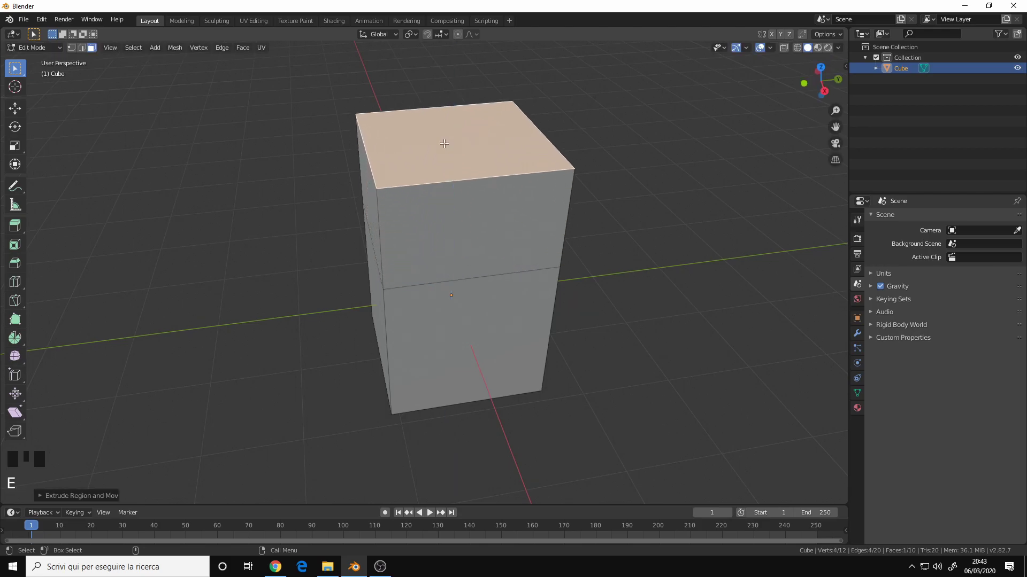
drag(458, 185, 438, 243)
drag(437, 242, 458, 208)
key(q)
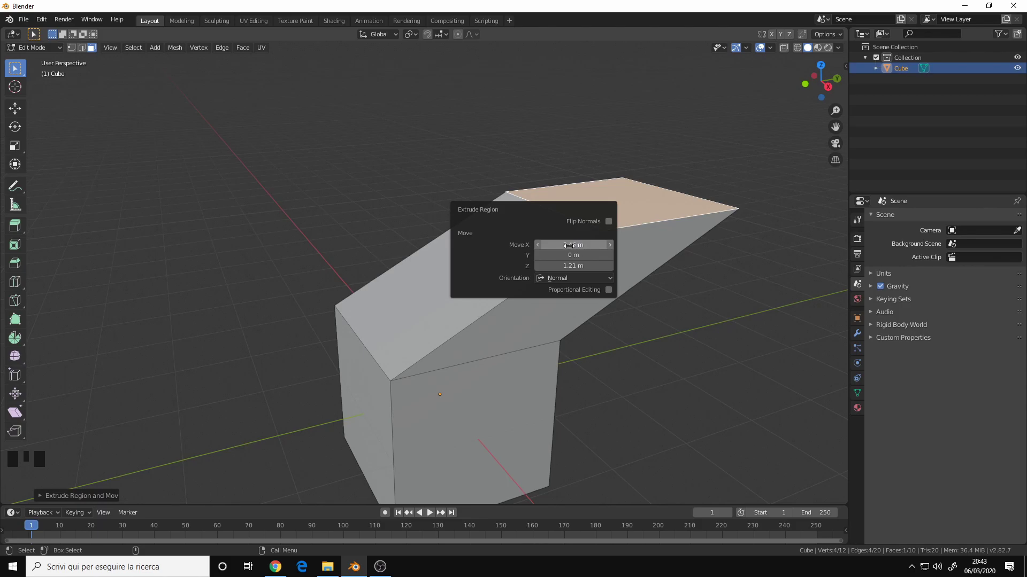
key(ctrl+z)
key(ctrl+z)
key(ctrl+z)
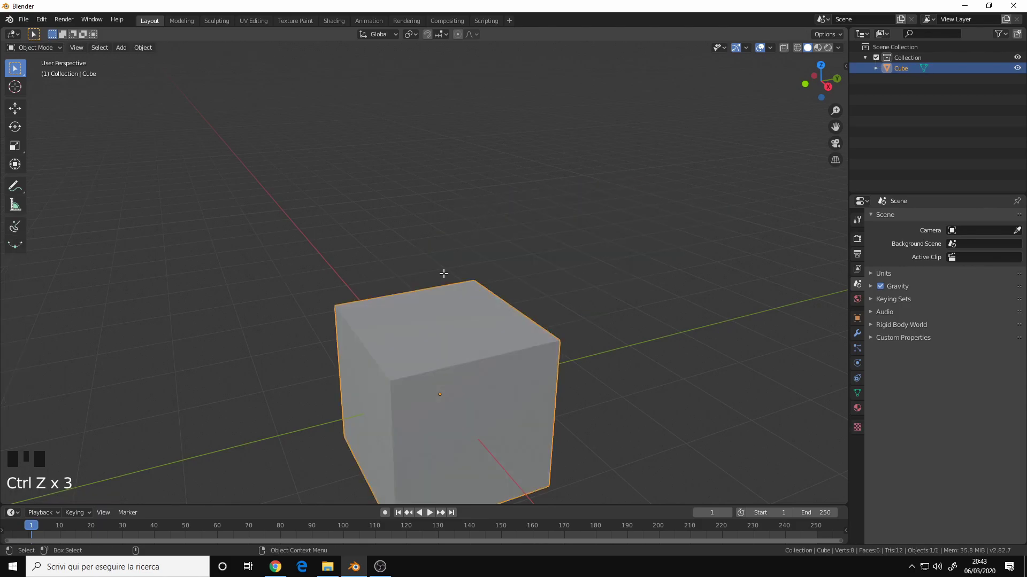
Add Select Similar and Select All by Trait to the Edit Mode Quick Favorites
drag(423, 312, 428, 225)
key(Tab)
key(Tab)
key(q)
Add Select Loops and Adjust Last Operation, then confirm all four entries in the Edit Mode Quick Favorites
key(Tab)
key(Tab)
key(Tab)
key(q)
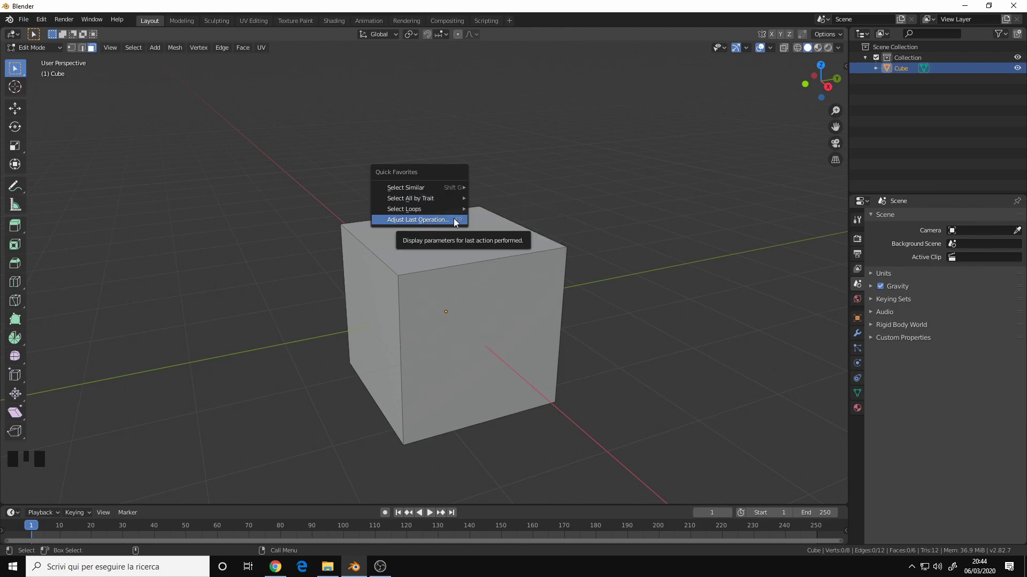
Leave Edit Mode so the cube is selected in Object Mode, dismissing the Edit Mode favorites
key(Tab)
drag(443, 232, 472, 247)
drag(472, 247, 428, 265)
drag(428, 264, 555, 167)
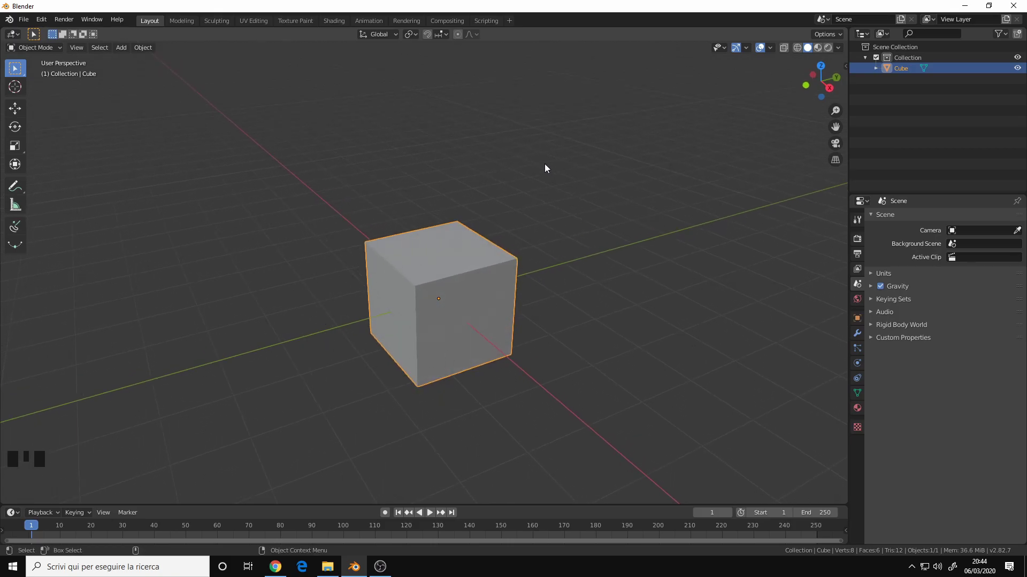